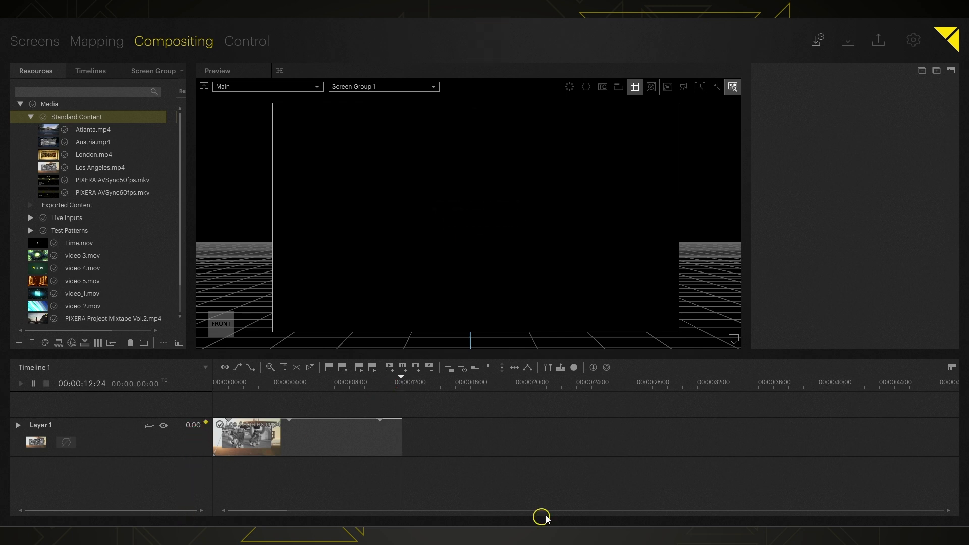
- Store the fade change and return the playhead to the start of the timeline
key(s)
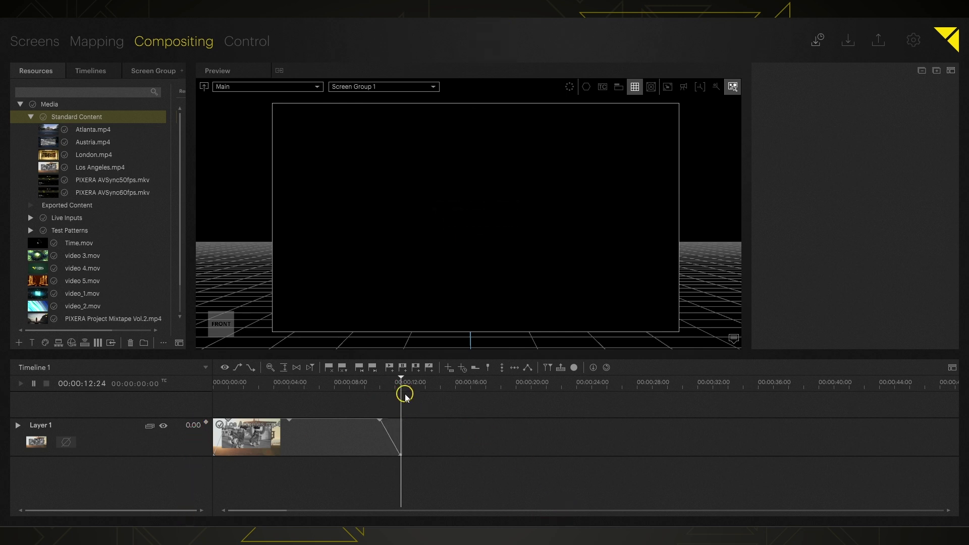
drag(411, 389, 204, 392)
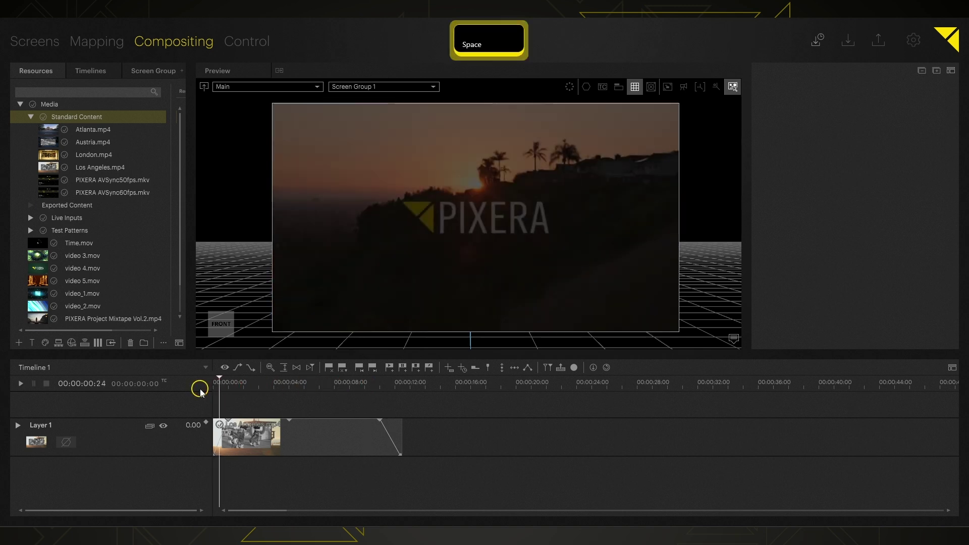
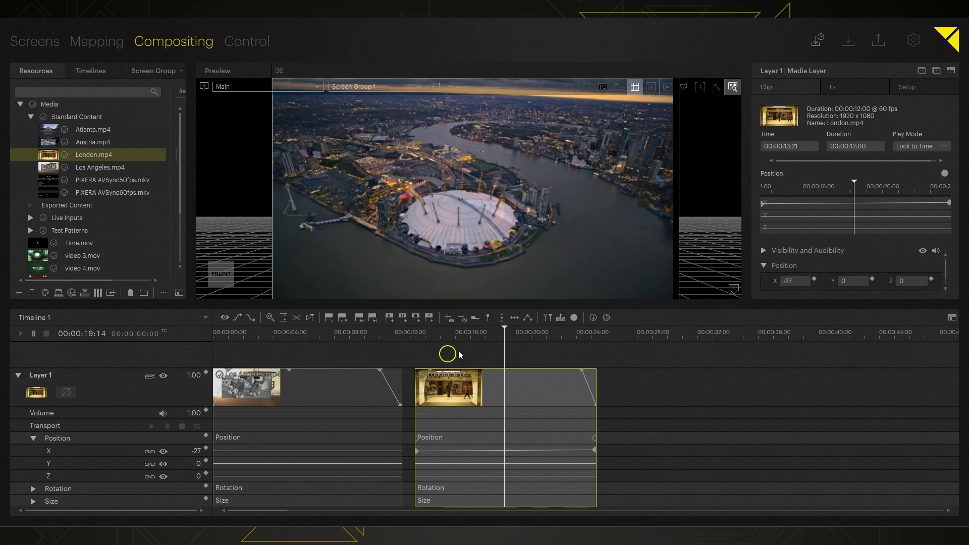
drag(513, 341, 503, 340)
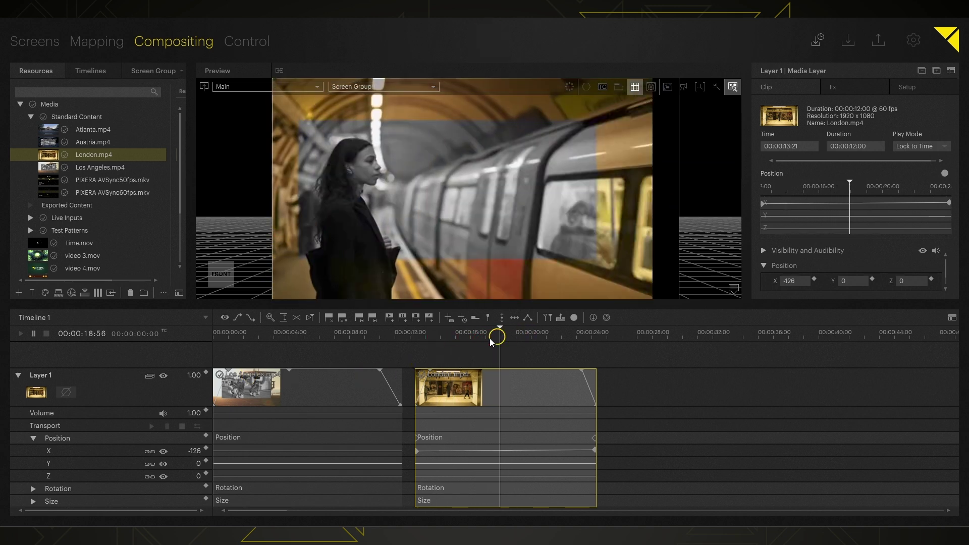